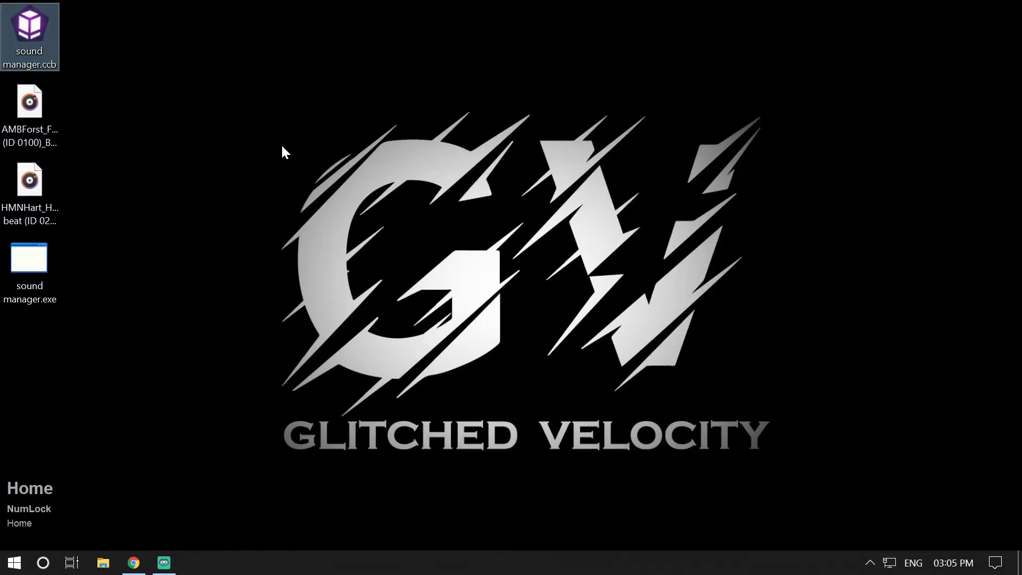
Step: Return to the desktop and launch the sound manager.ccb project in CopperCube
click(286, 150)
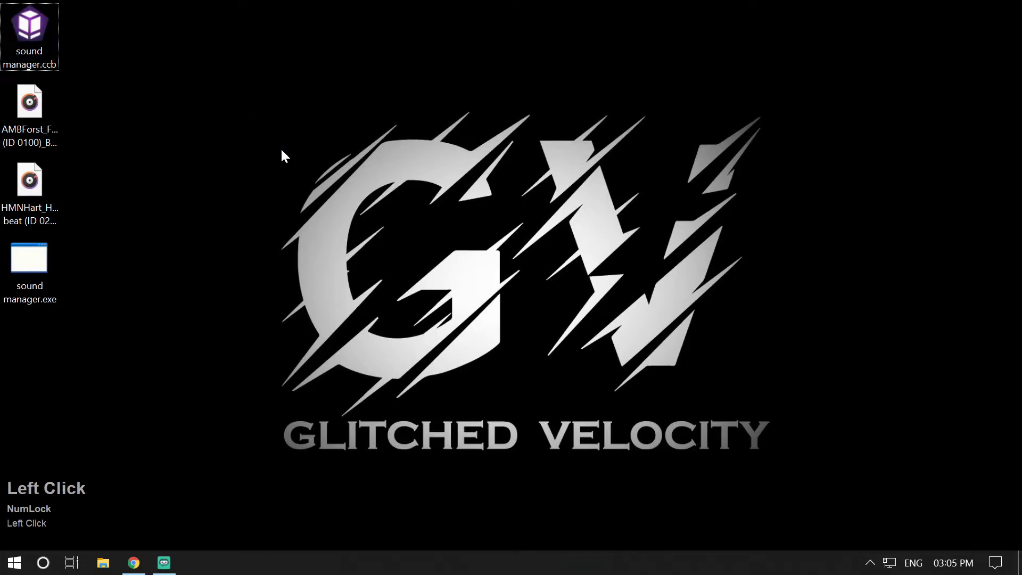
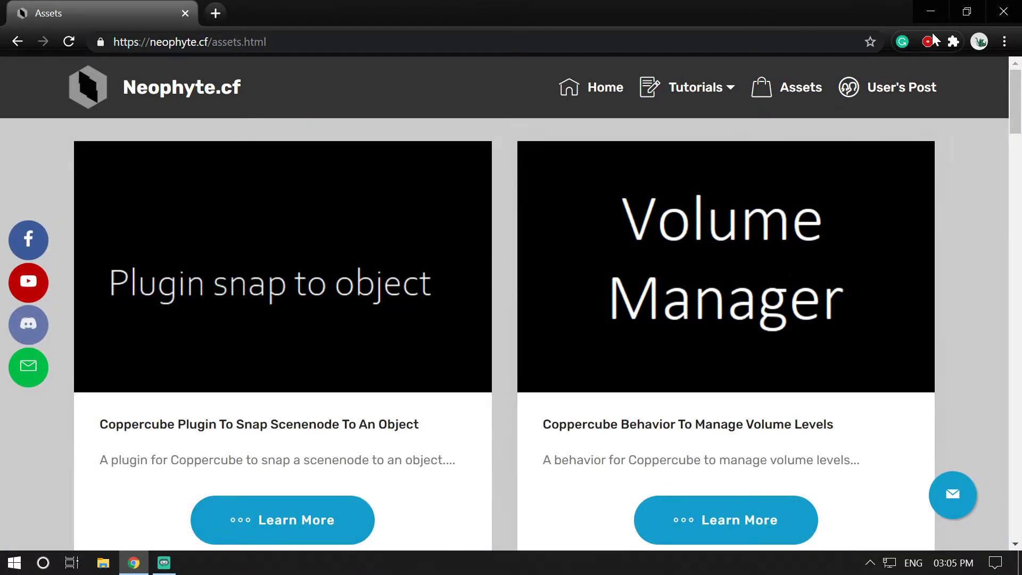
click(935, 13)
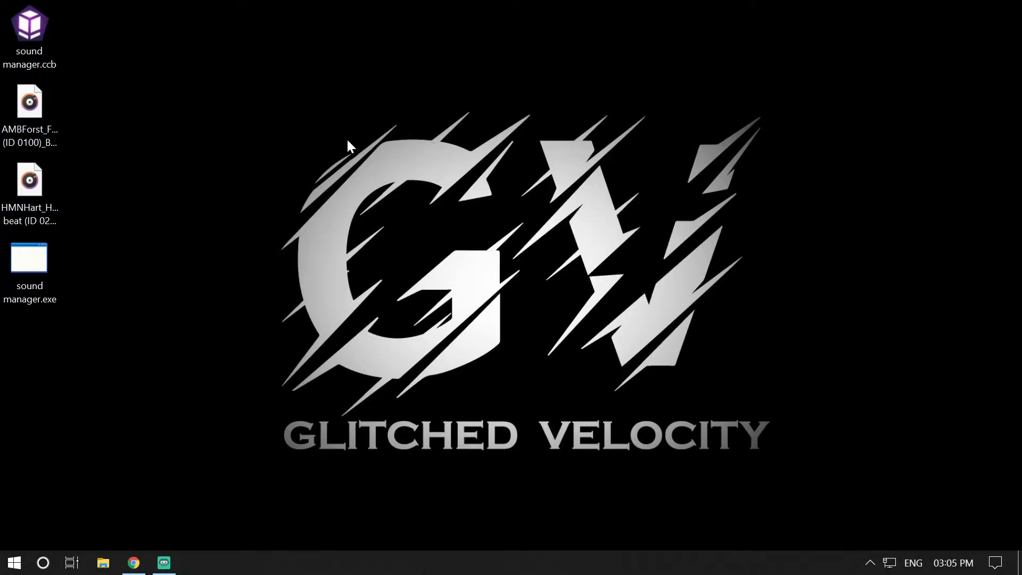
click(165, 83)
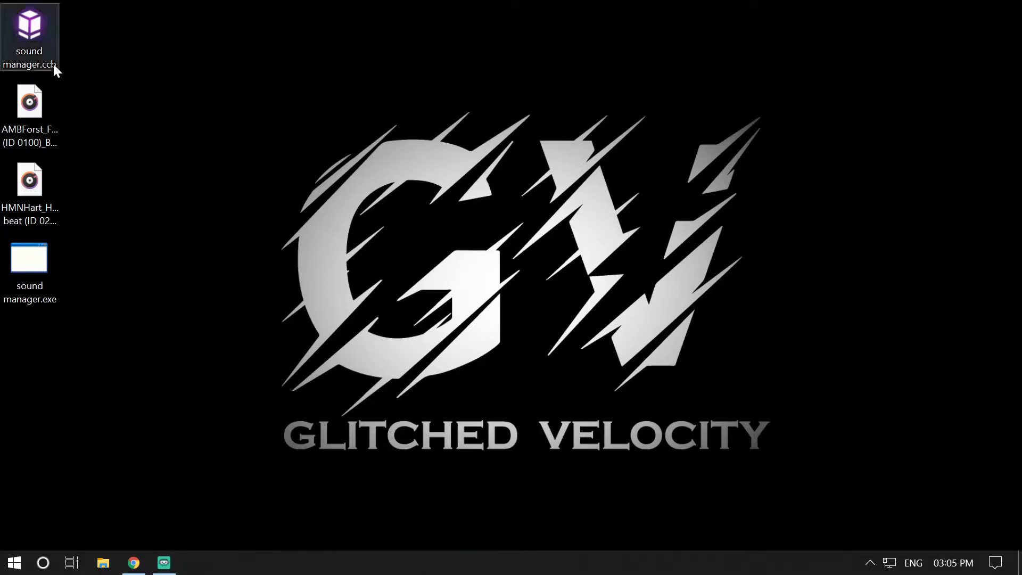
Step: Maximize CopperCube and expand the Music and sound folders to show 3D Sound1 and 3D Sound2
click(58, 69)
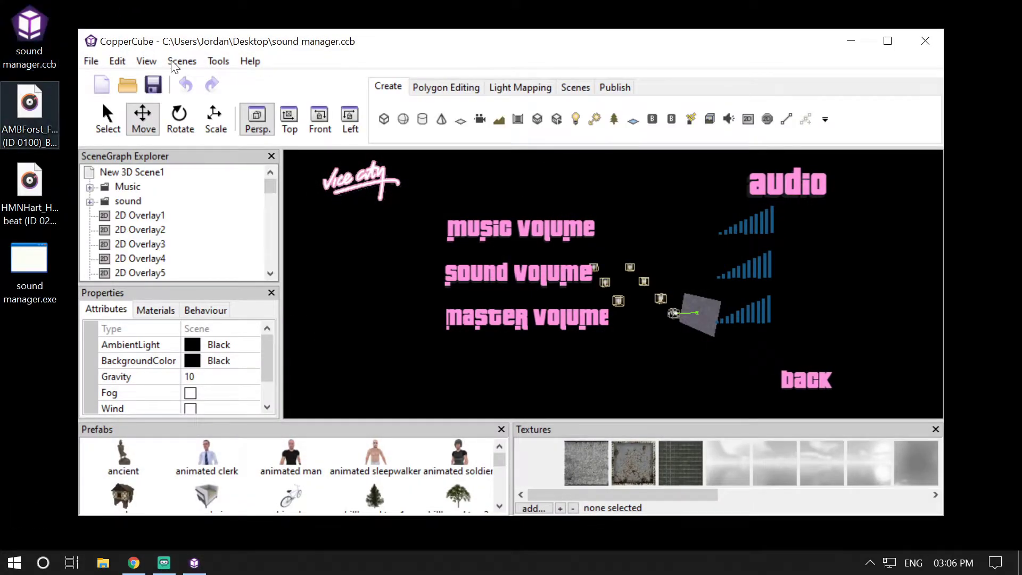
double_click(884, 48)
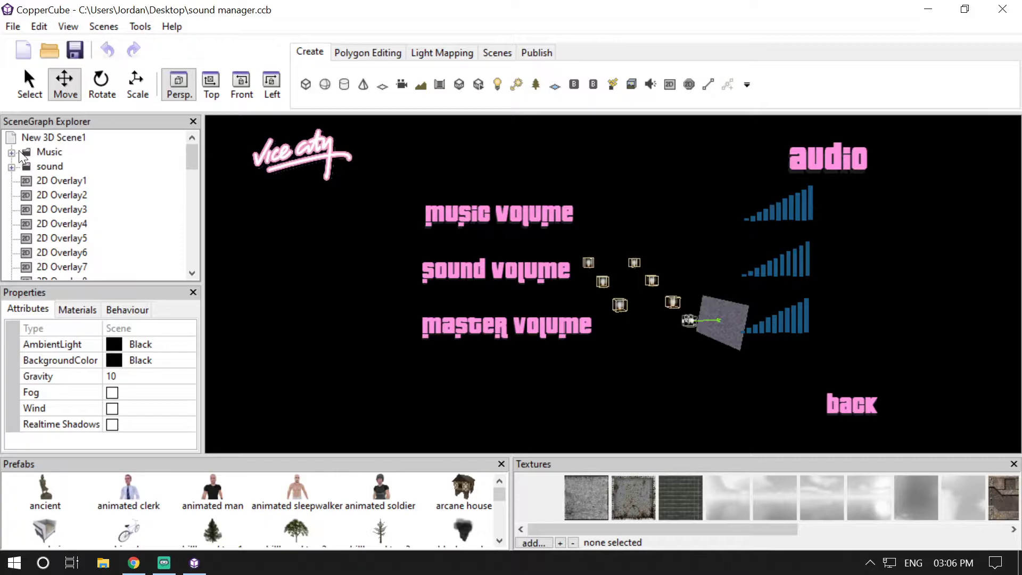
click(22, 152)
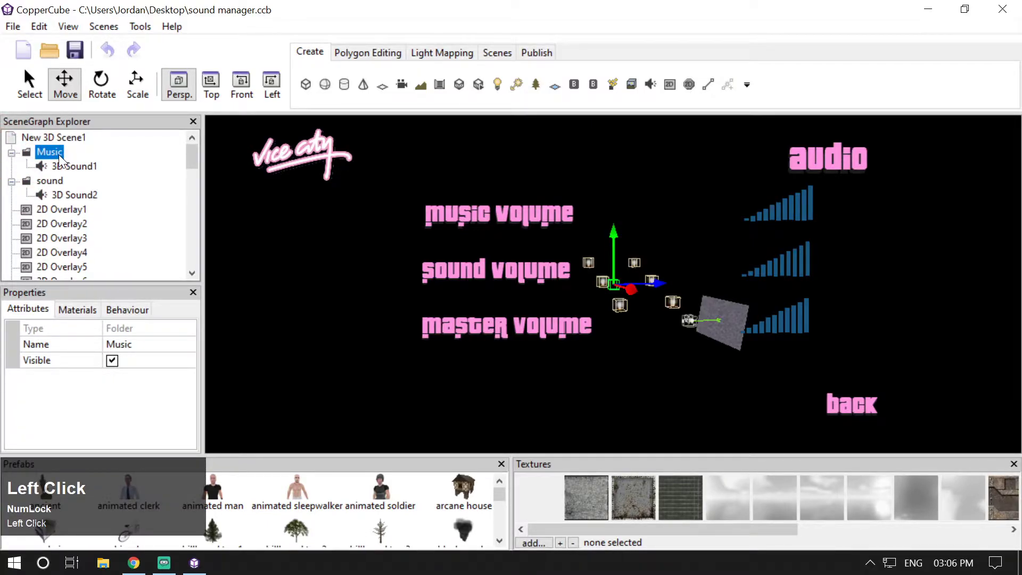
click(58, 160)
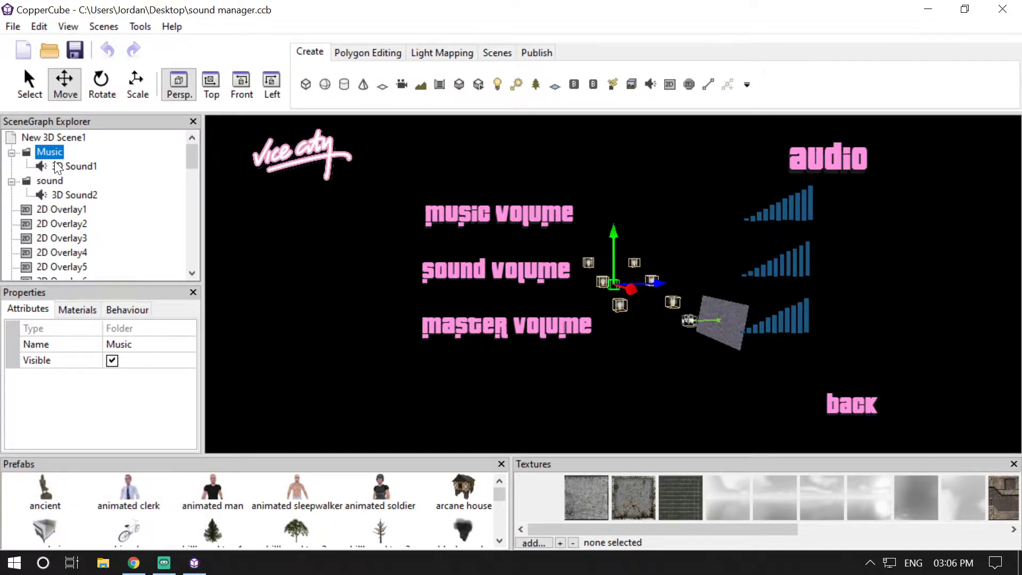
Step: Rename the sound folder to 'Sound' and select the Music folder to check its name
click(51, 187)
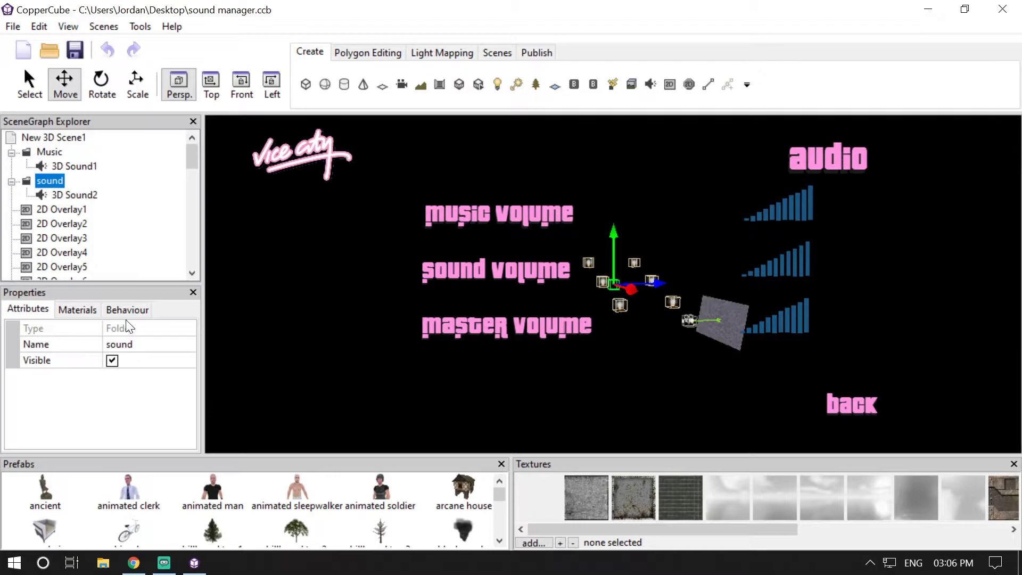
click(117, 346)
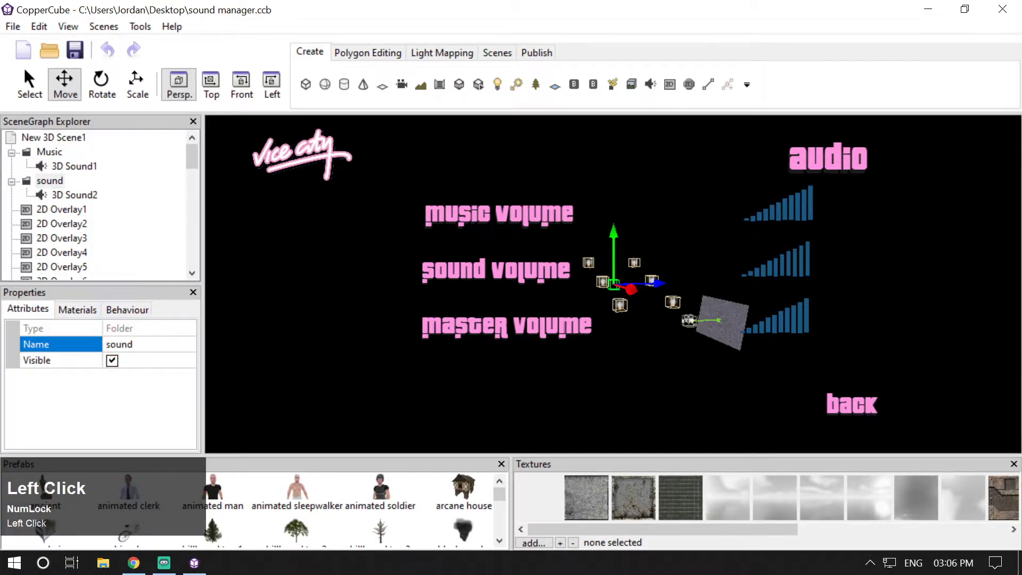
key(Left)
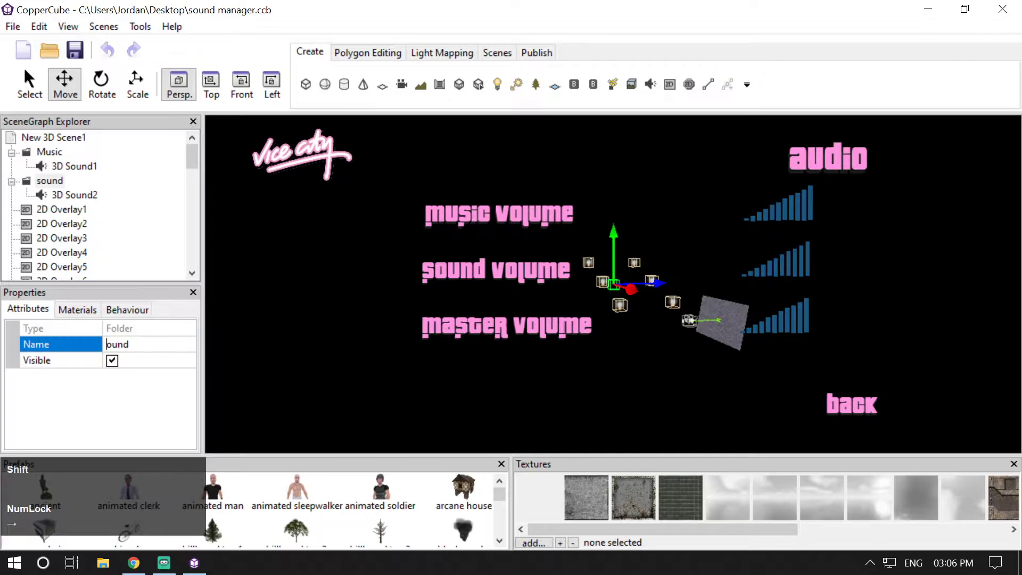
key(shift+s)
key(Return)
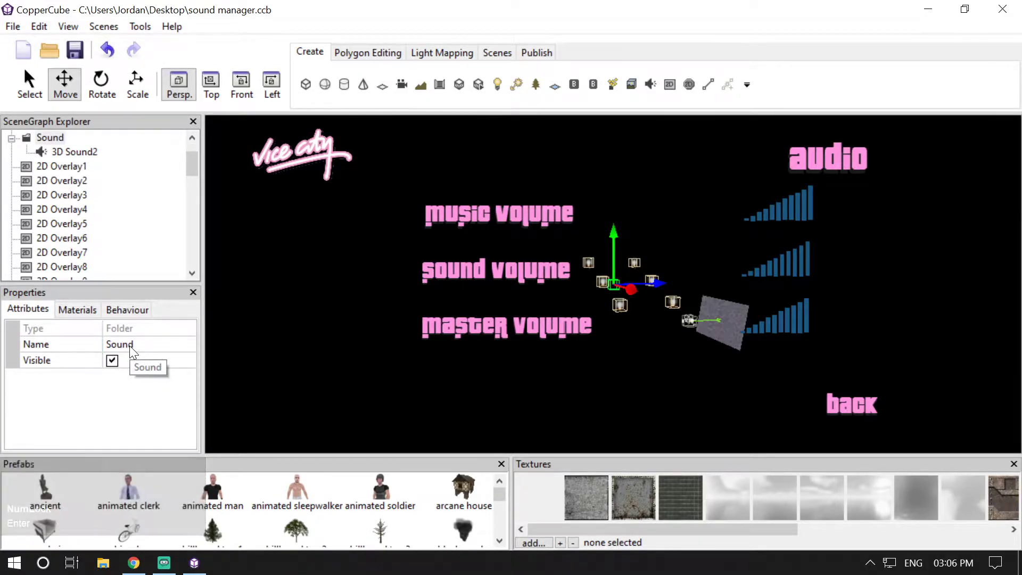
scroll(up, 3)
click(60, 157)
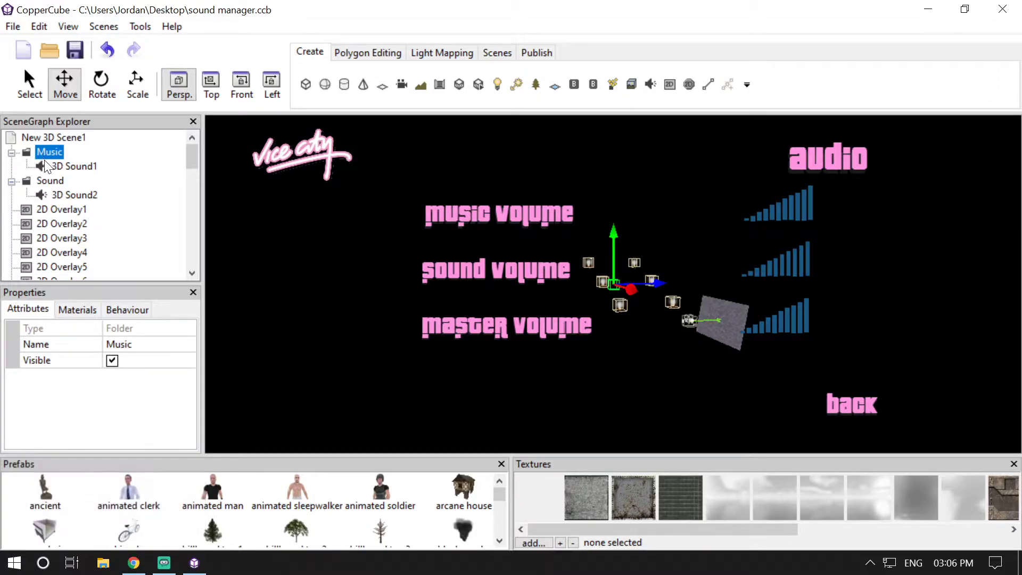
Step: Inspect the Sound folder and 3D Sound1 inside the Music folder
click(48, 176)
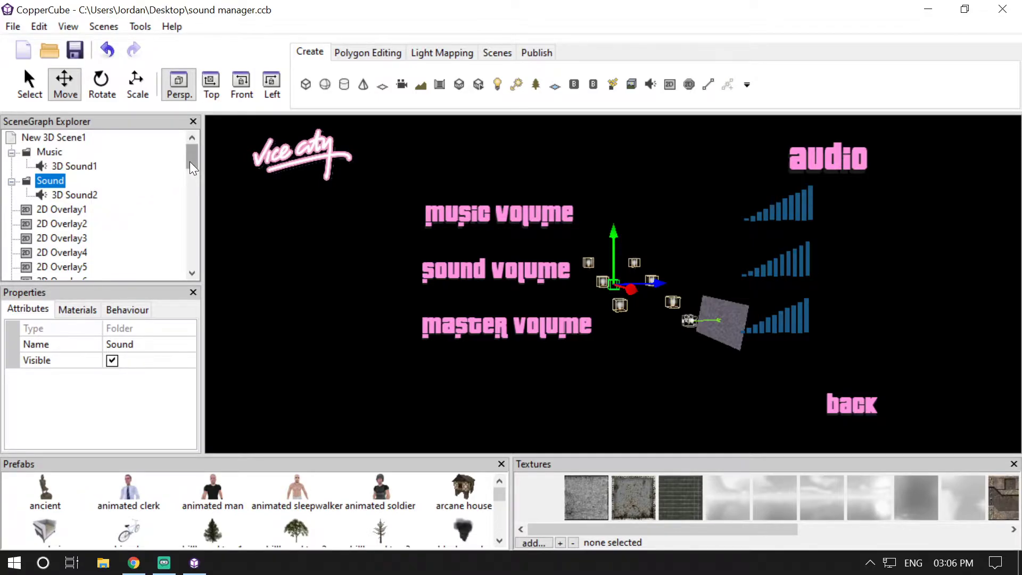
click(103, 167)
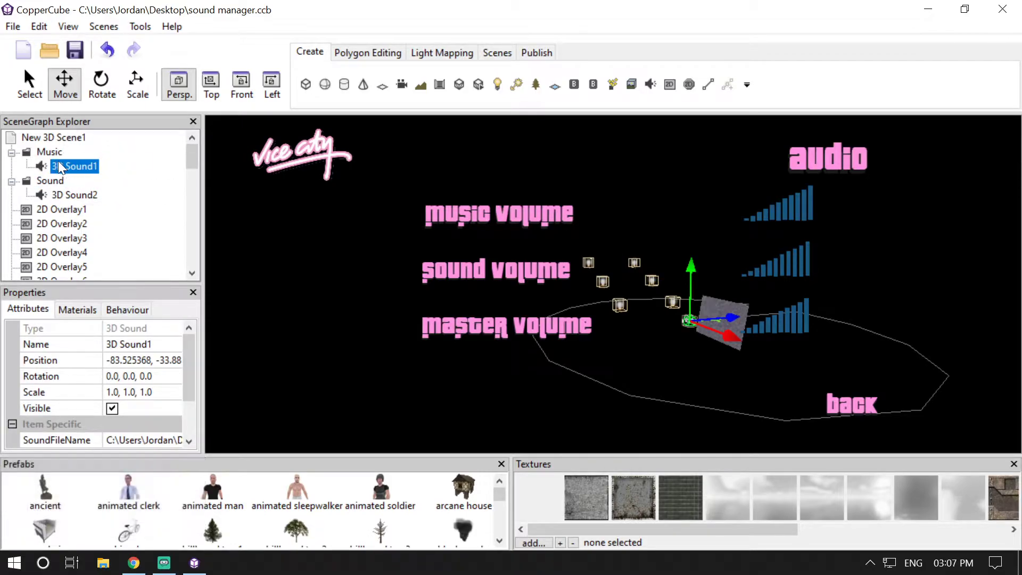
click(197, 355)
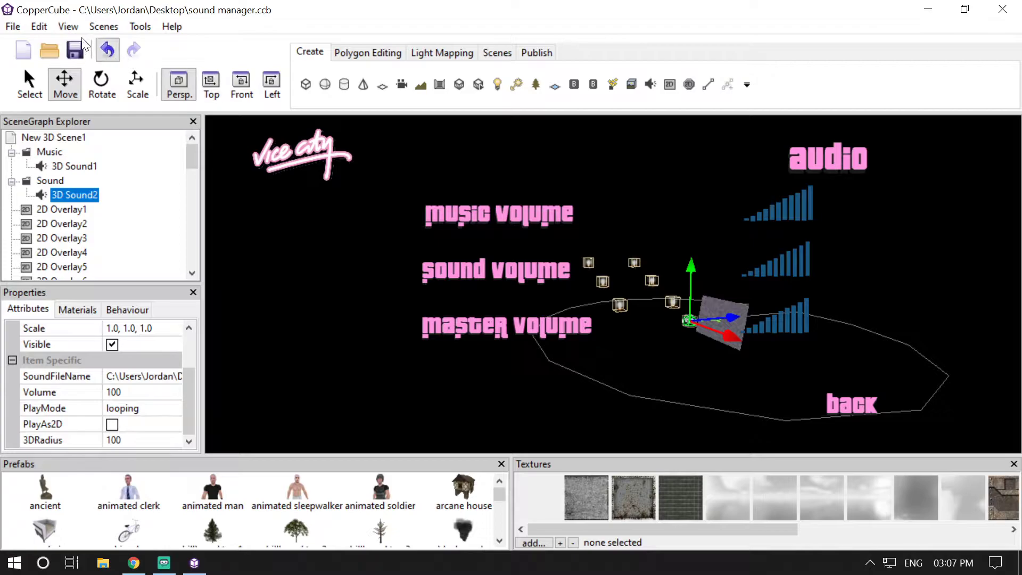
click(70, 29)
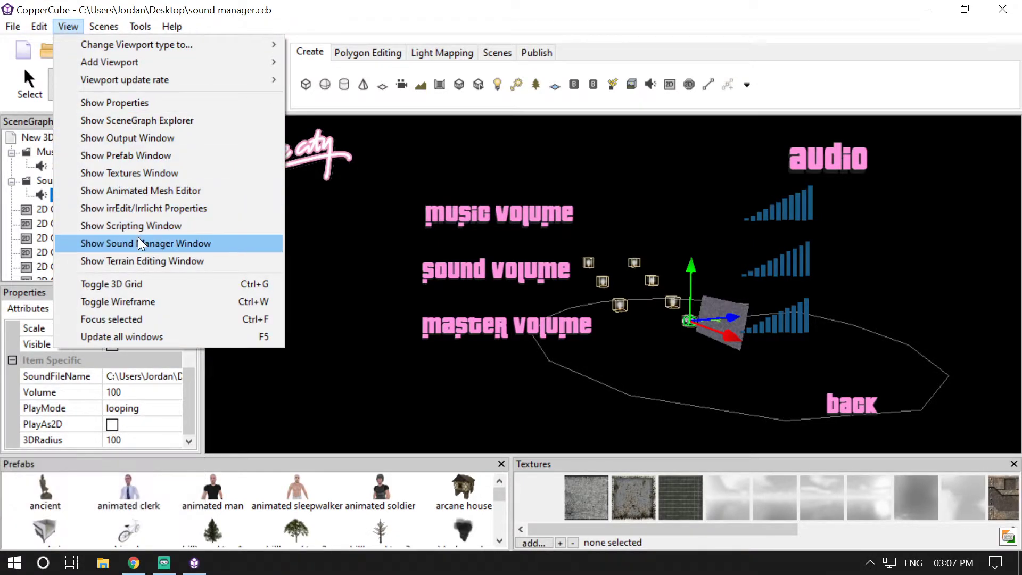
drag(142, 243, 980, 163)
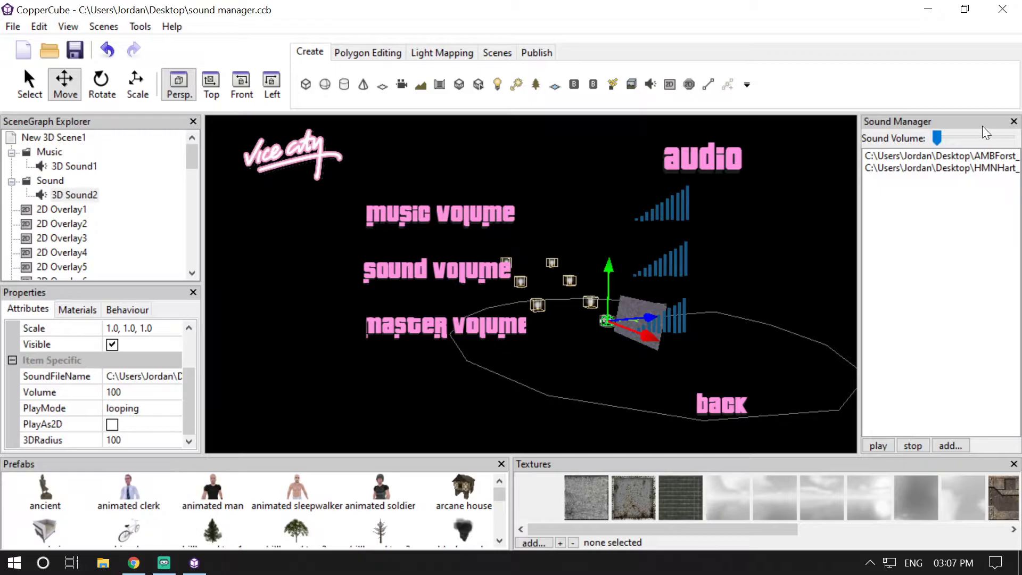
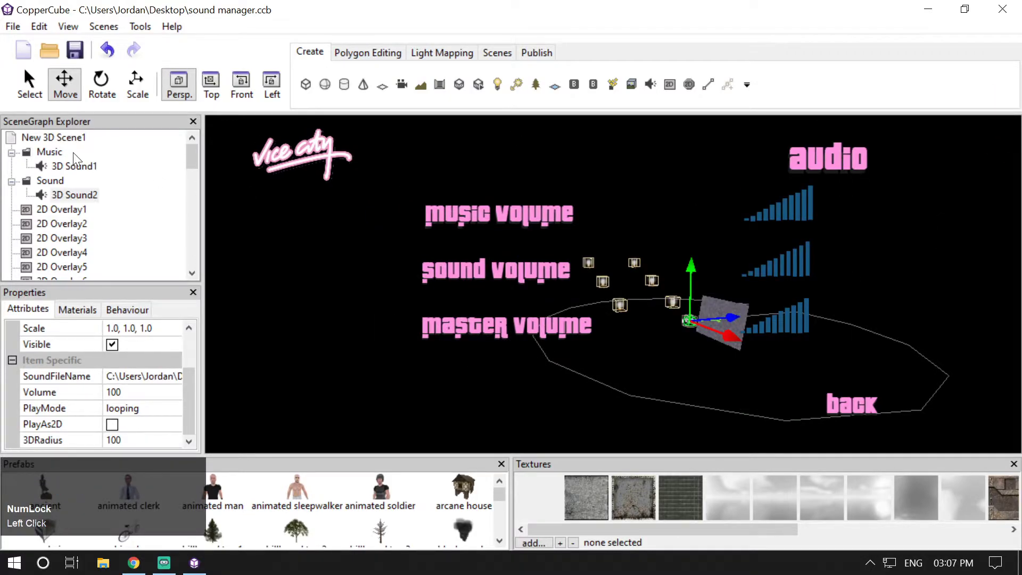
Step: Select the Music folder to show its properties
click(61, 160)
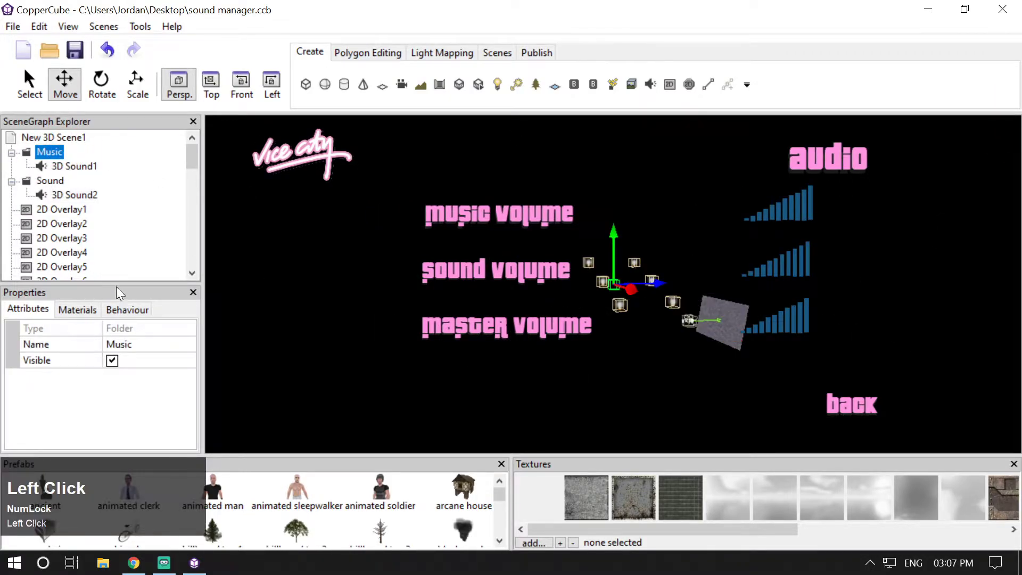
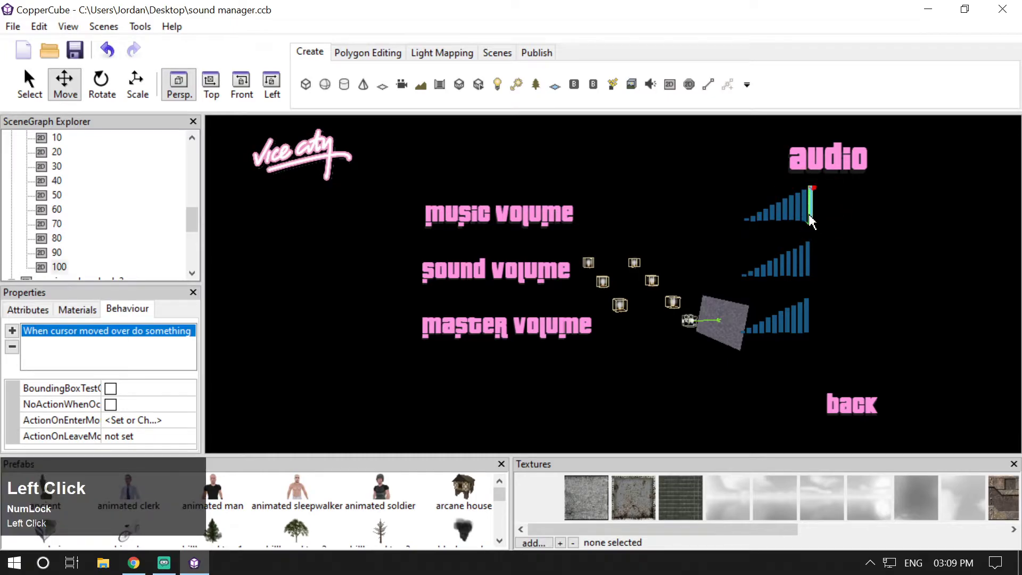
Step: Review the tallest music bar's hover action setting #music.volume to 100 and accept it unchanged
click(168, 425)
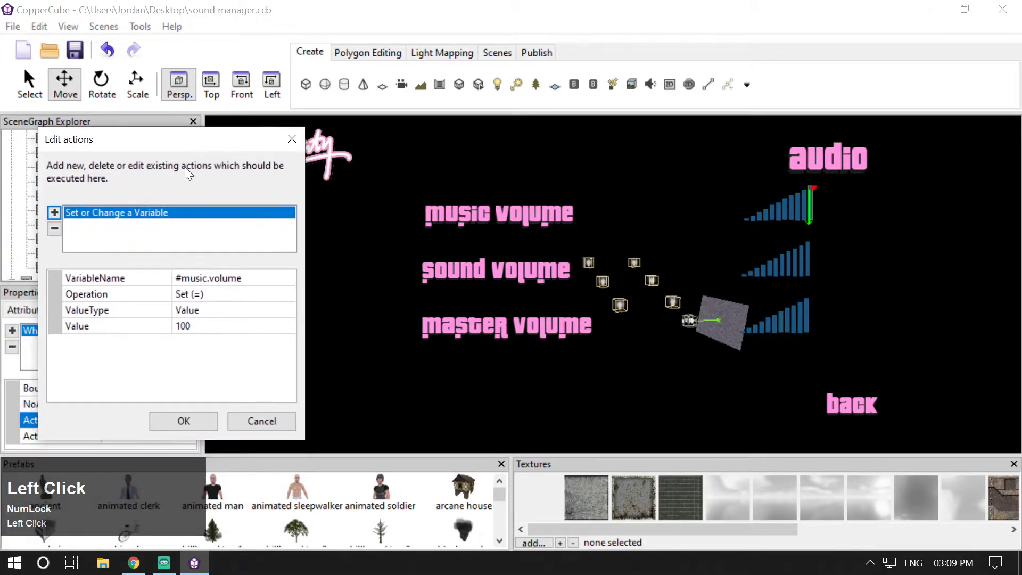
click(201, 424)
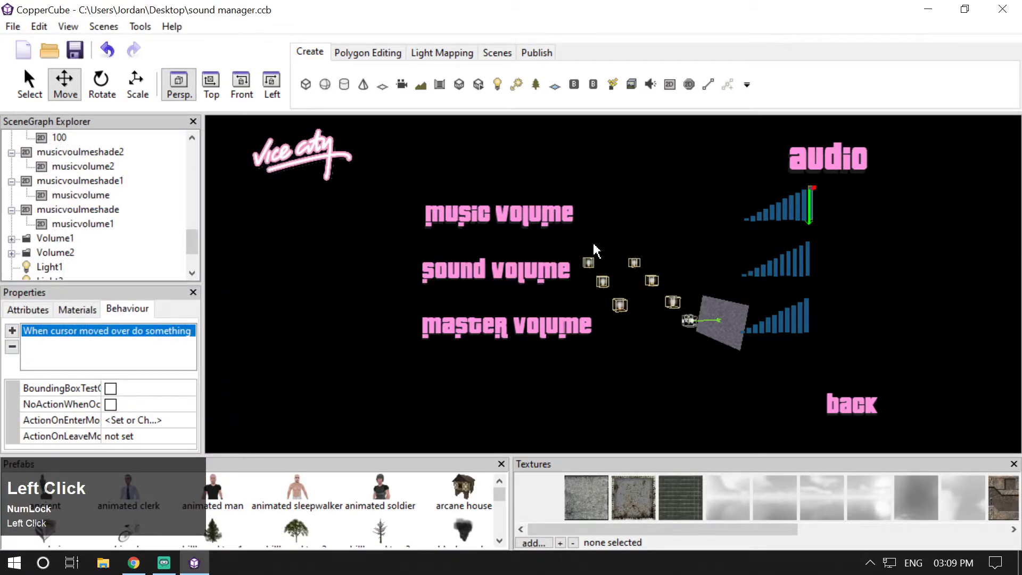
Step: Check the first sound bar's hover action, then publish the scene as WebGL and launch it in Chrome
click(748, 284)
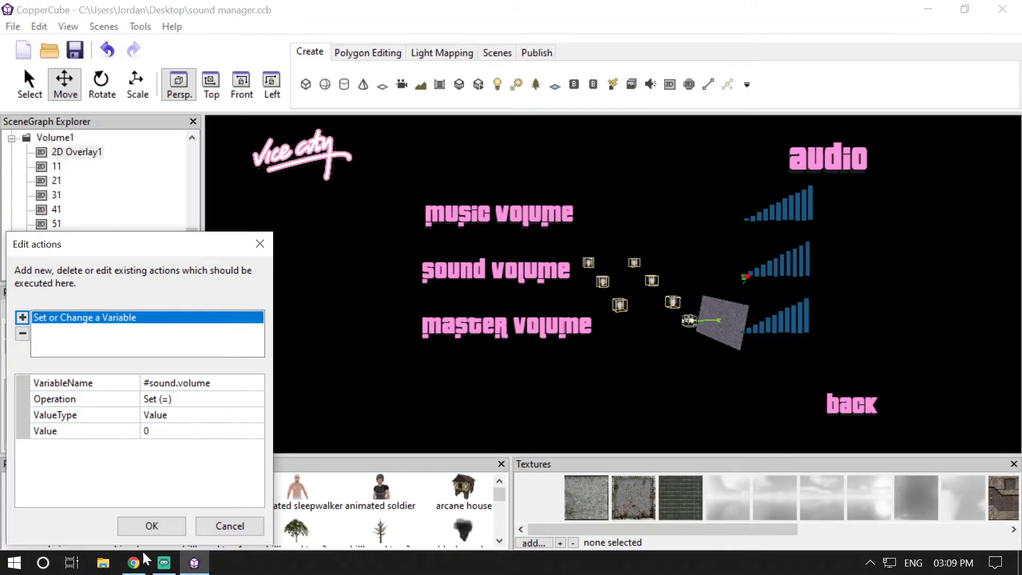
click(150, 535)
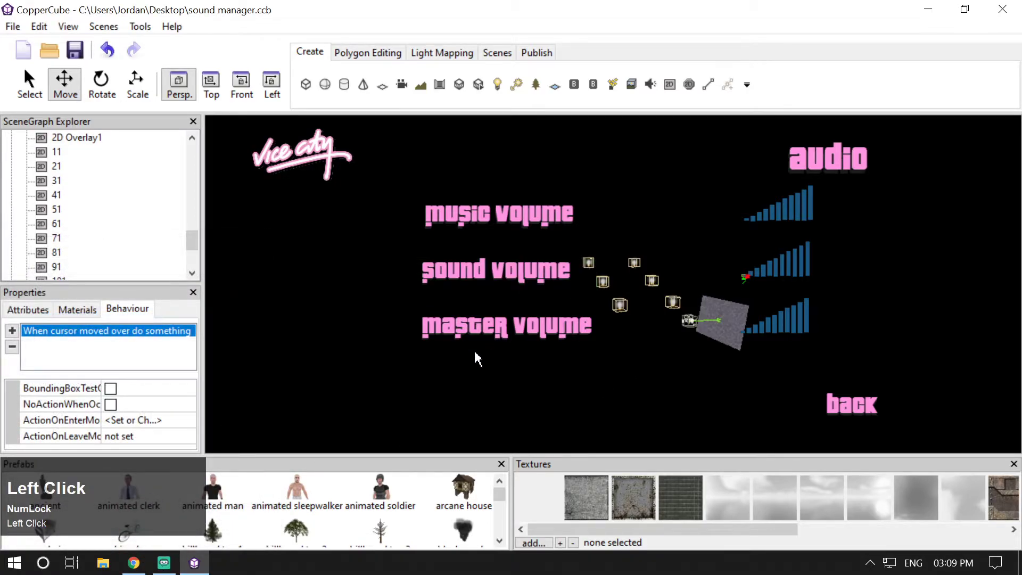
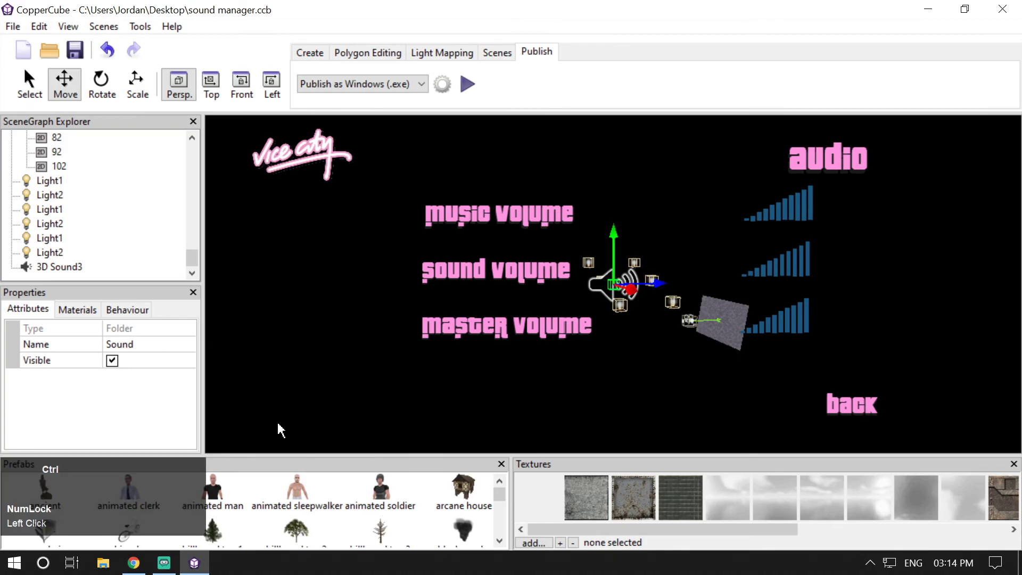
key(ctrl+F11)
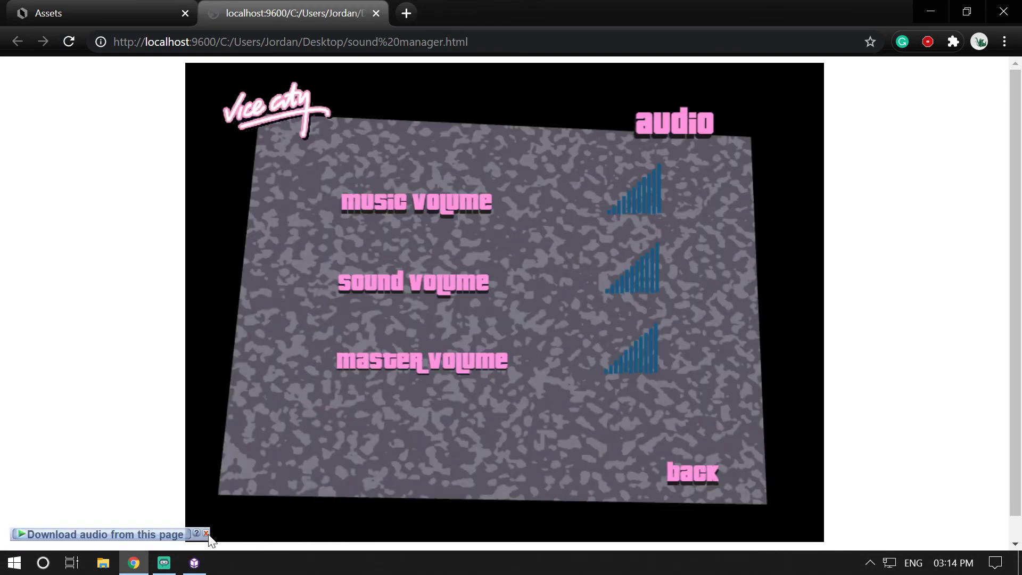
Step: Switch back to the editor and close the Chrome preview of the audio menu
click(213, 538)
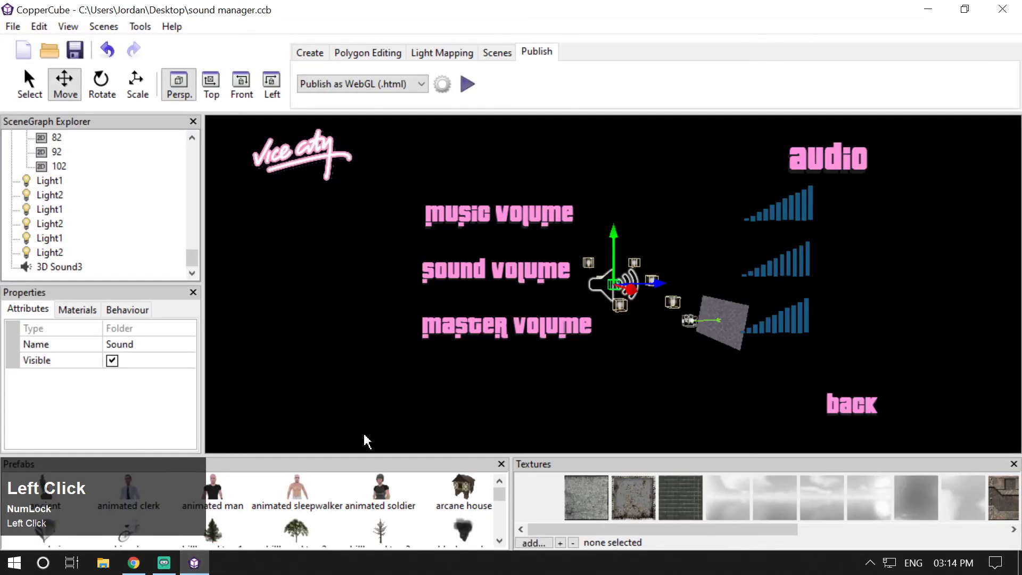
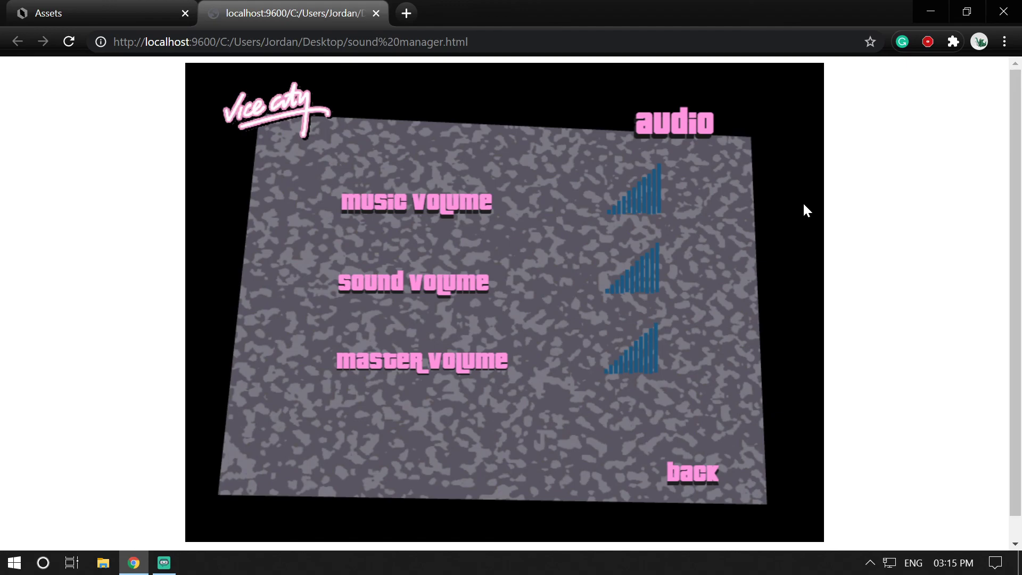
click(997, 4)
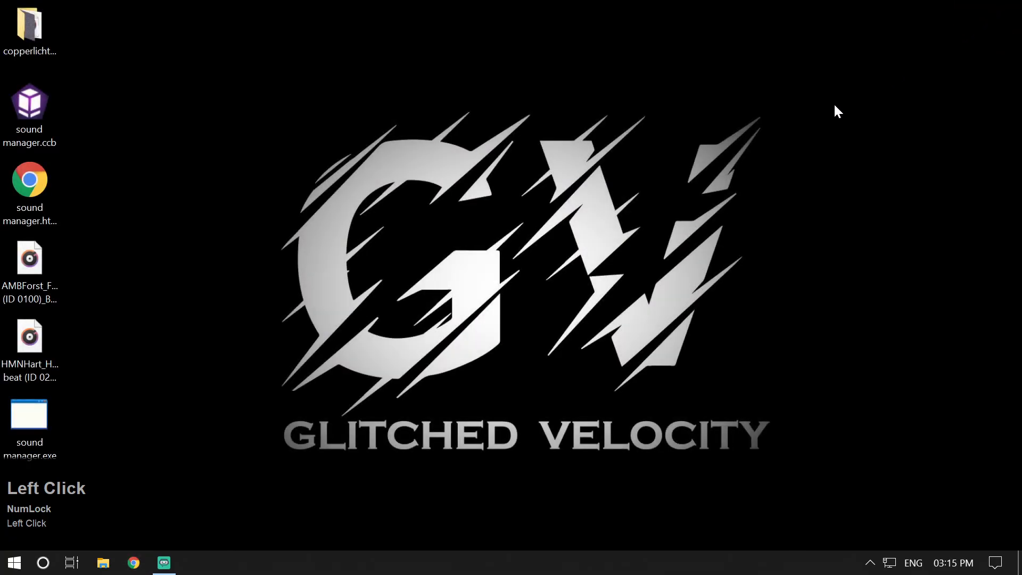